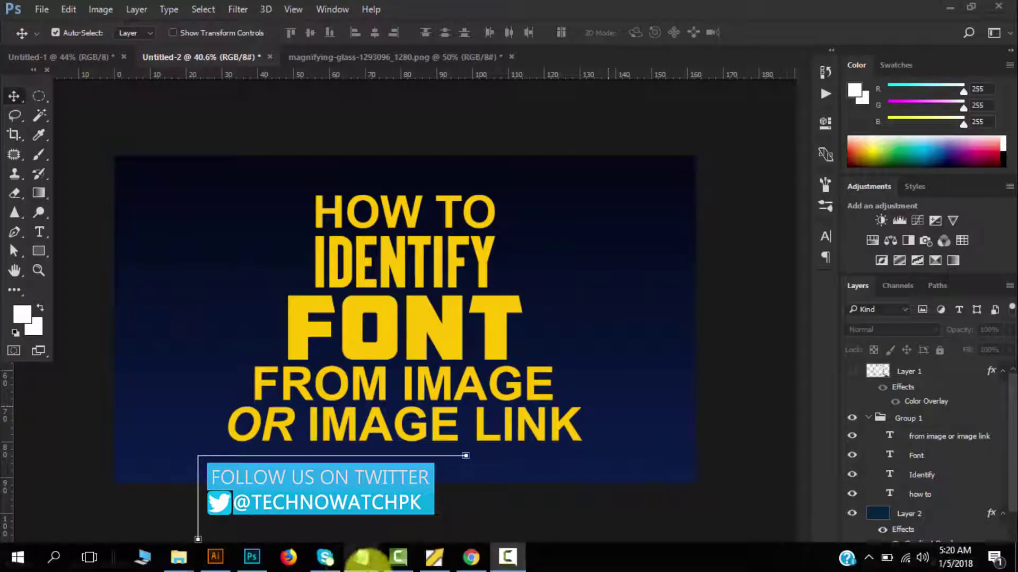
click(469, 564)
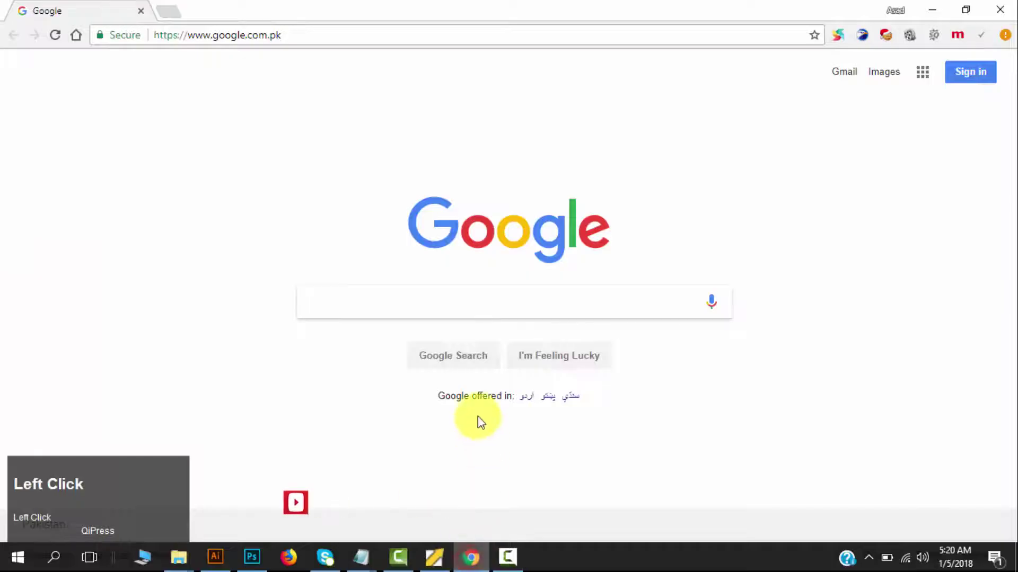
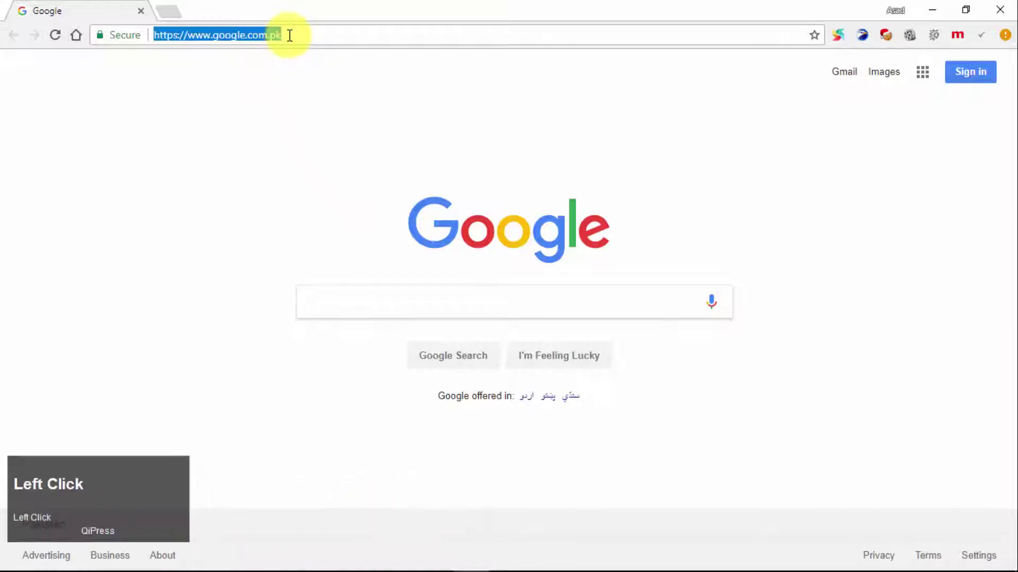
text(www.font)
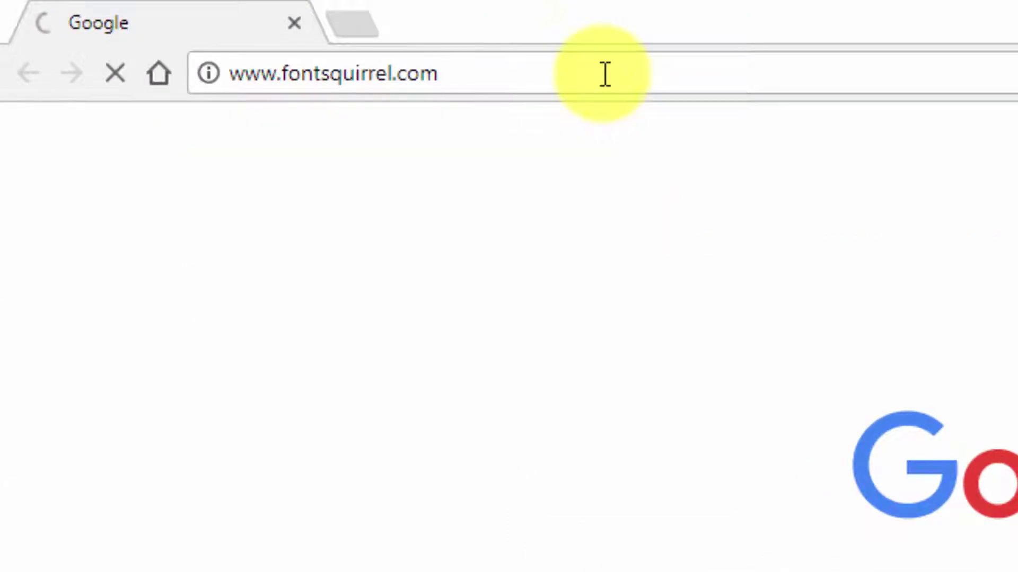
key(Return)
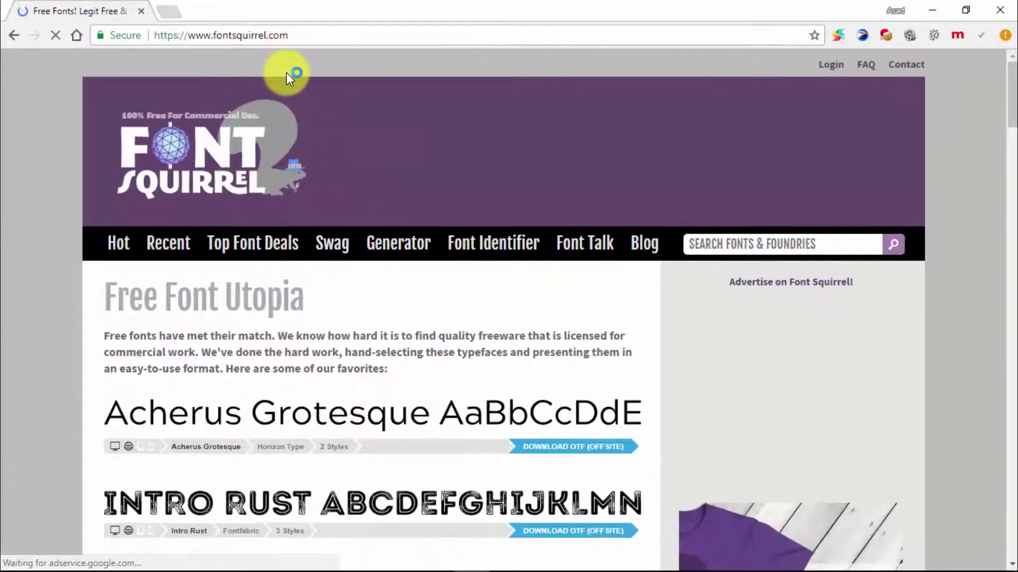
scroll(down, 3)
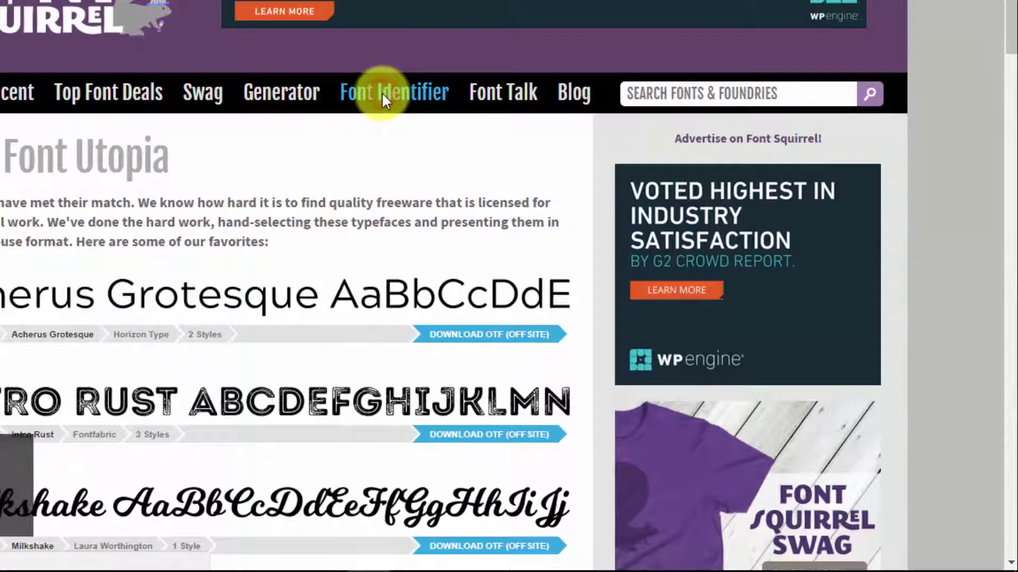
Step: Go to the Font Identifier and choose the pefund image file for upload
click(443, 193)
scroll(down, 3)
scroll(down, 3)
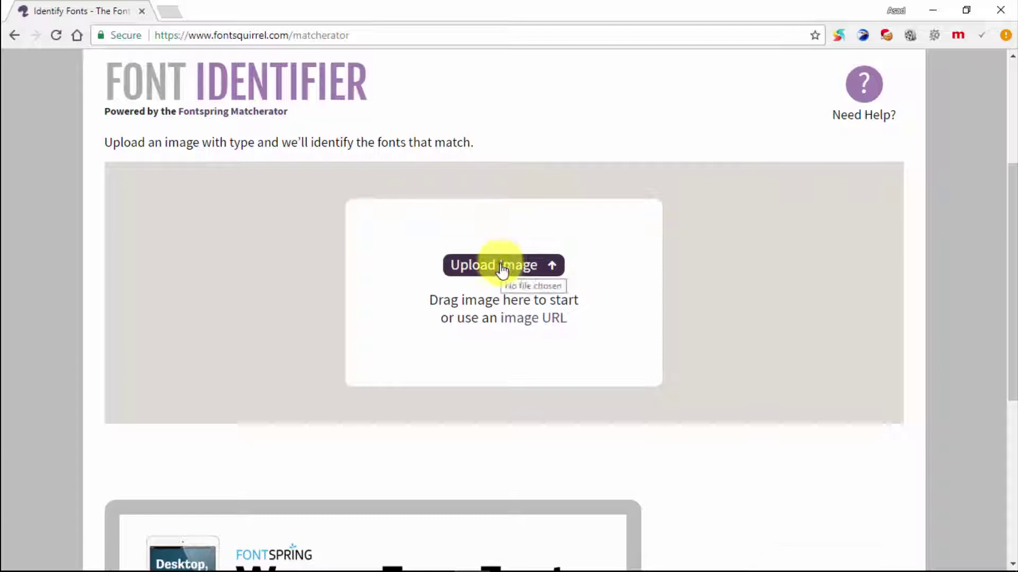
drag(504, 271, 379, 241)
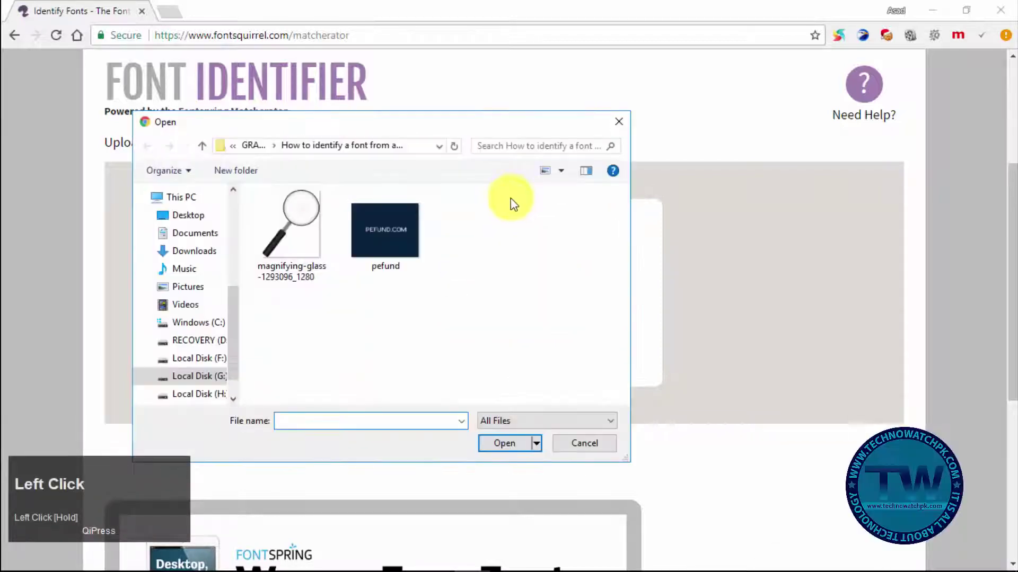
click(379, 240)
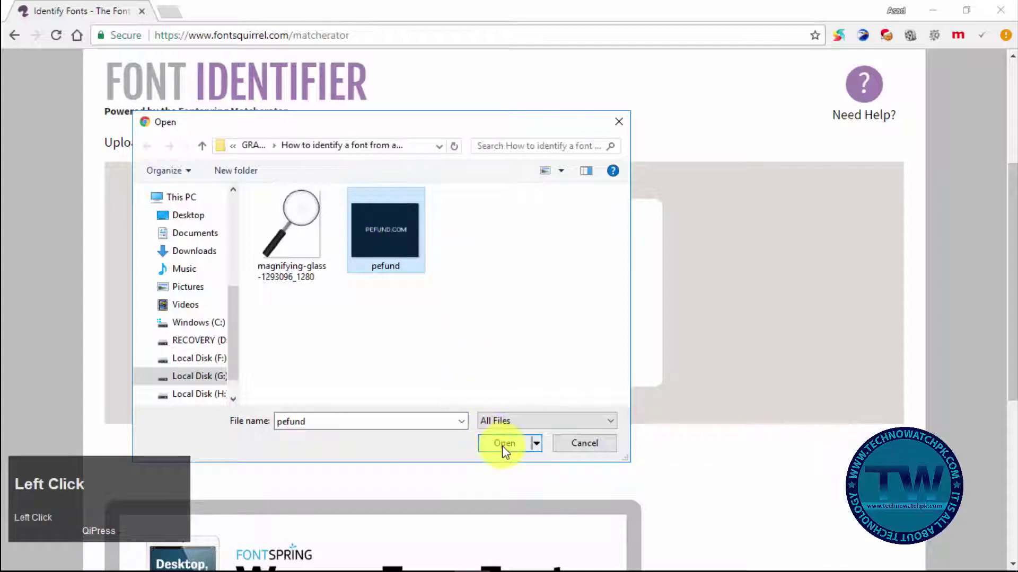
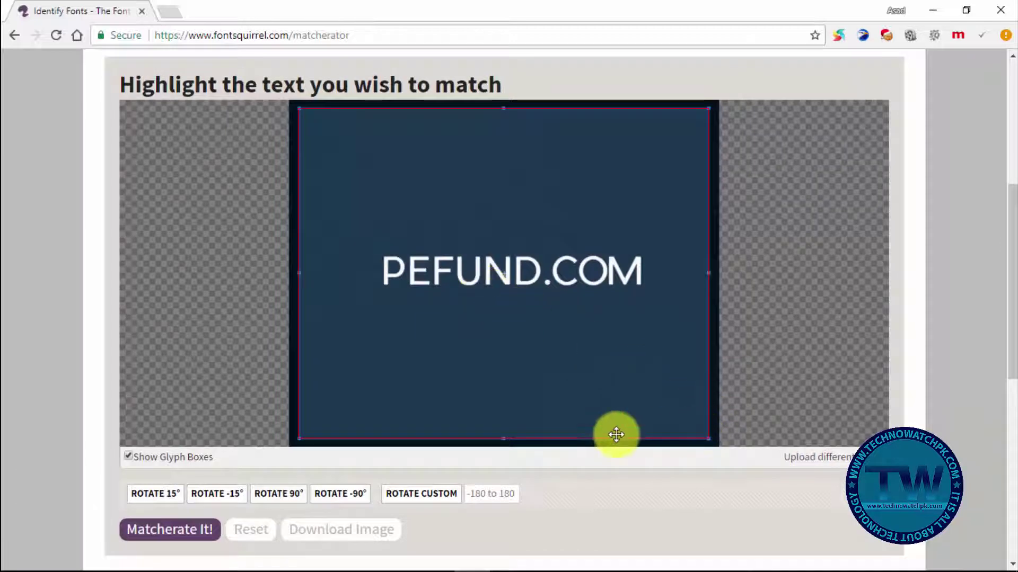
Step: Narrow the crop box tightly around the PEFUND.COM text
drag(508, 432, 174, 346)
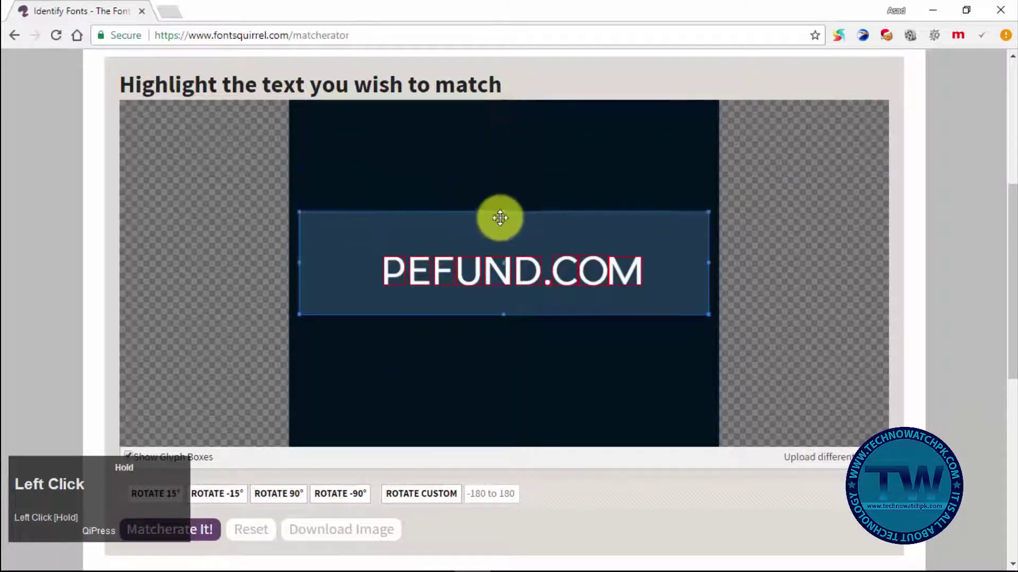
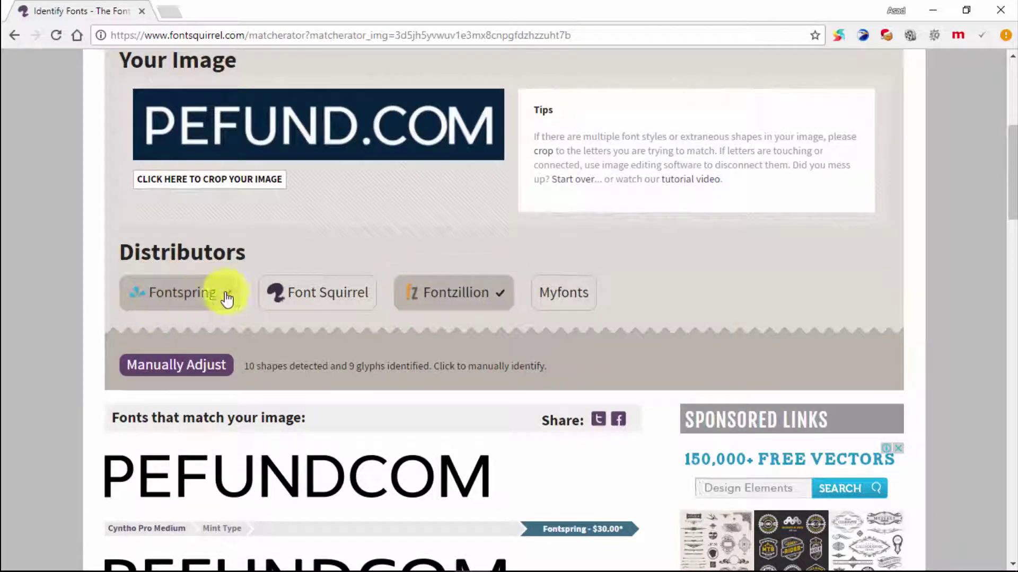
Step: Remove Fontspring from the distributor filter so only free sources match
click(228, 300)
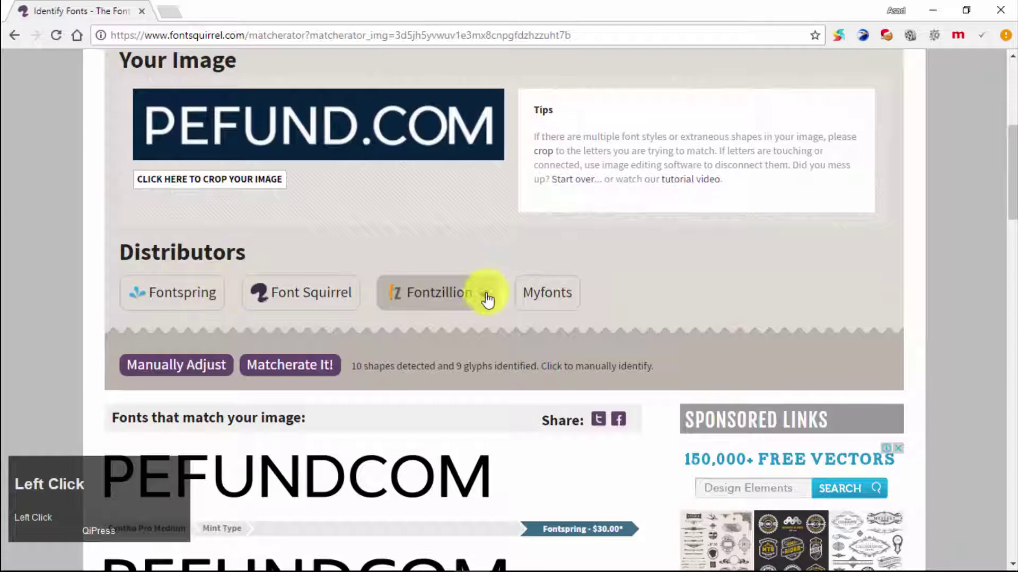
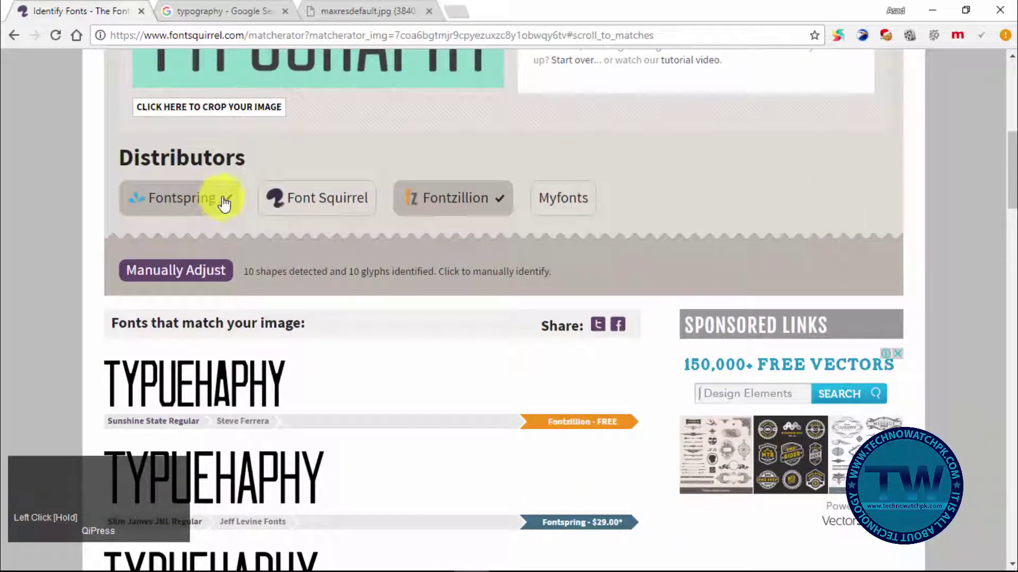
Step: Untick Fontspring and rerun Matcherate It! to list only free TYPOGRAPHY matches
click(226, 205)
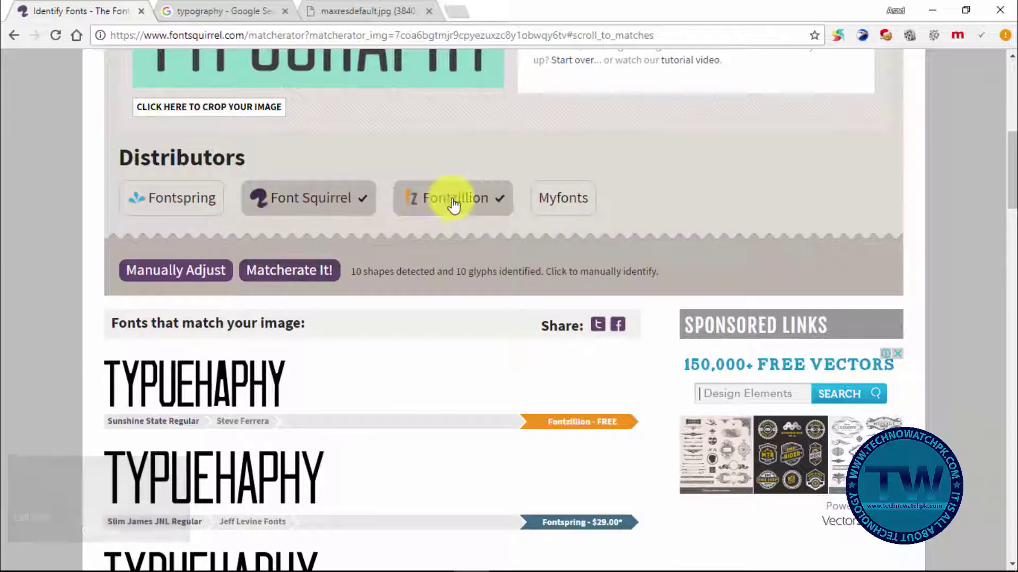
click(292, 280)
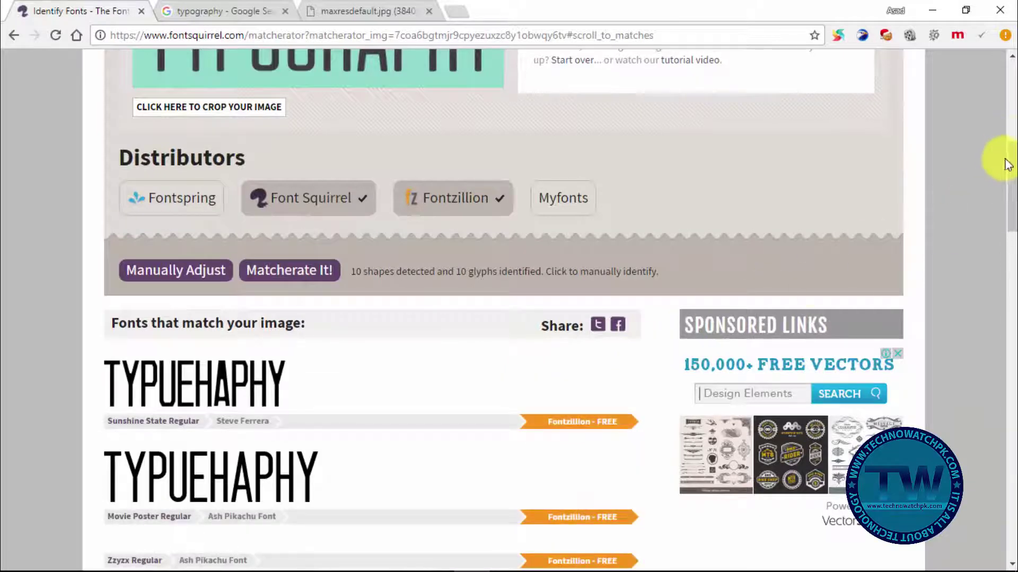
drag(1012, 160, 441, 163)
scroll(up, 3)
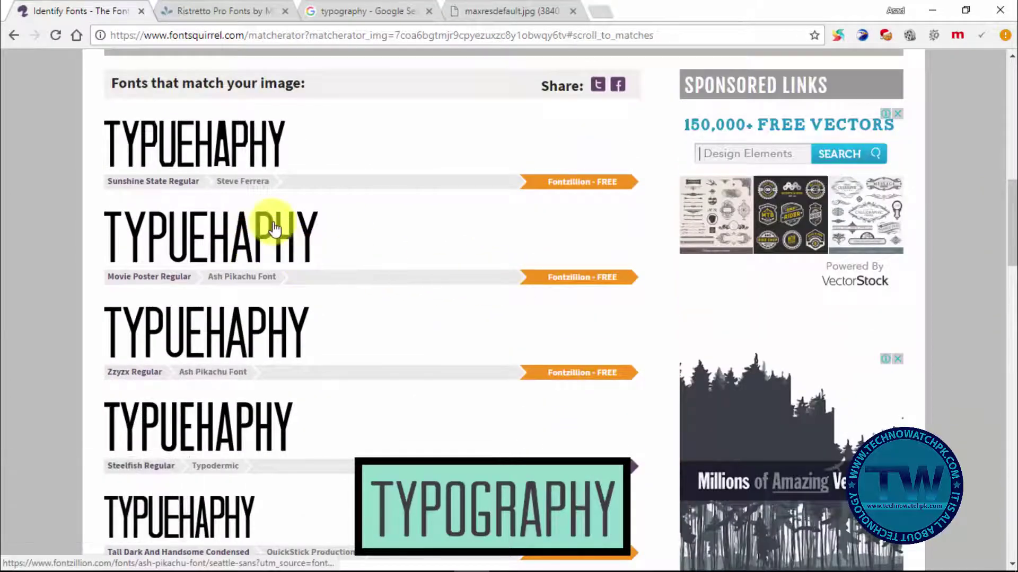
Step: Follow the Movie Poster Regular match to Fontzillion and save the Seattle Sans zip to Downloads
click(566, 285)
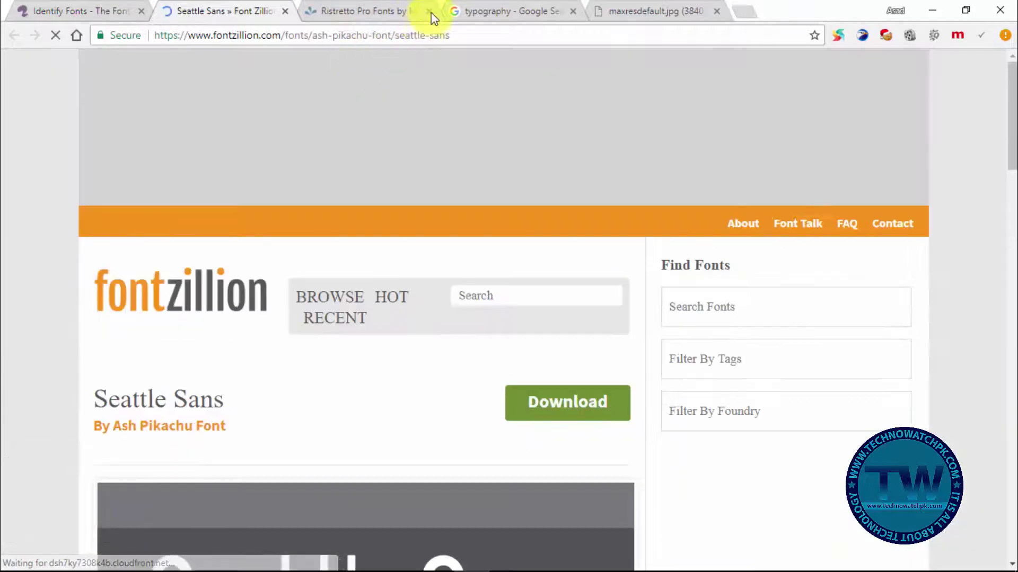
click(434, 16)
scroll(down, 3)
click(559, 245)
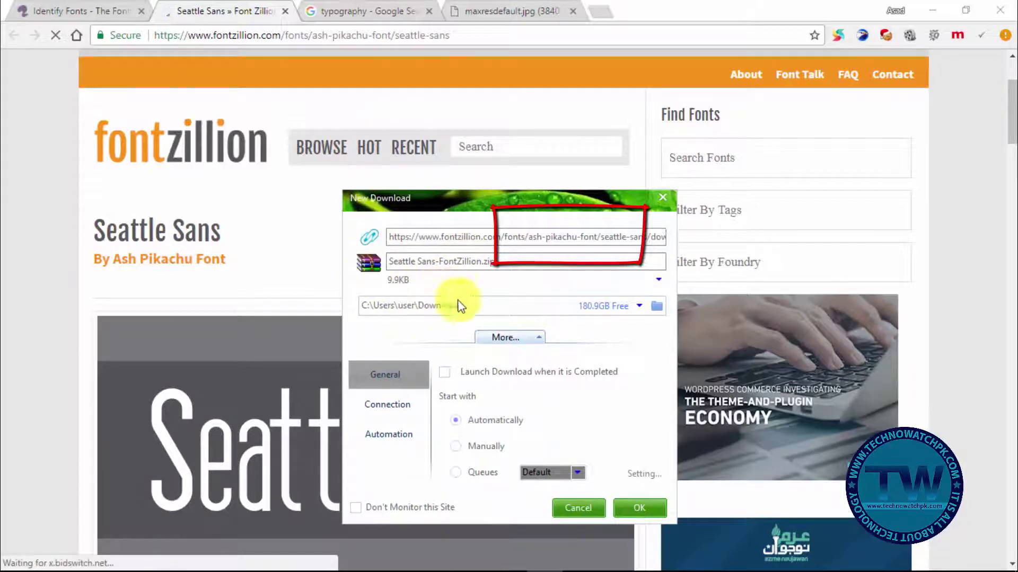
click(541, 268)
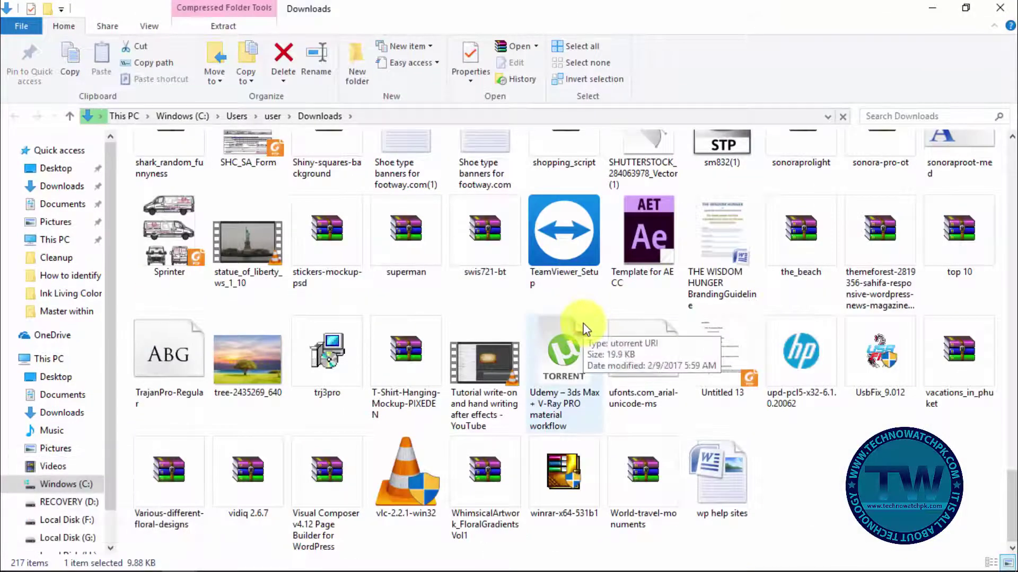
Step: Open the Seattle Sans zip in WinRAR and dismiss the expiry notice
key(Return)
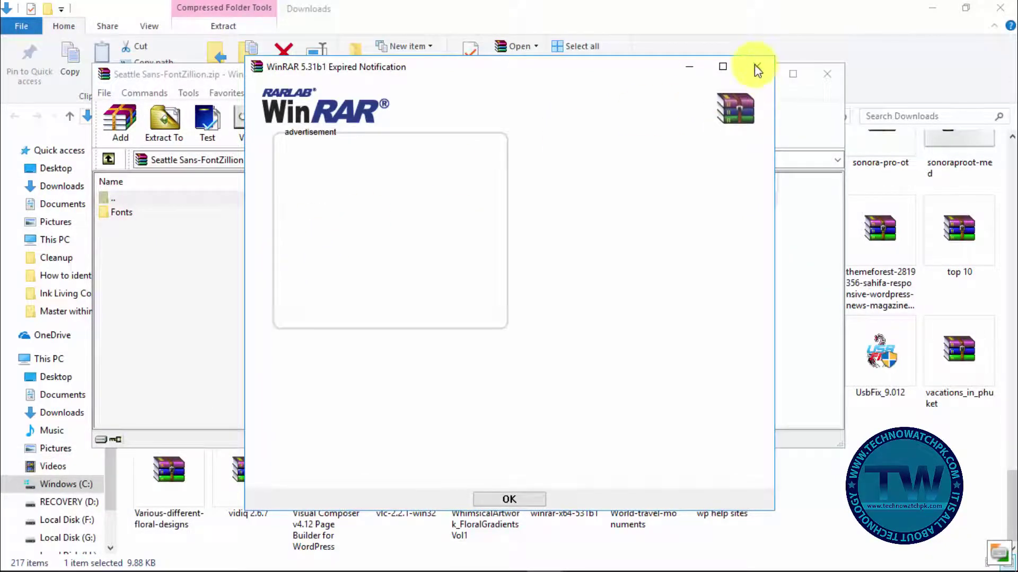
click(756, 69)
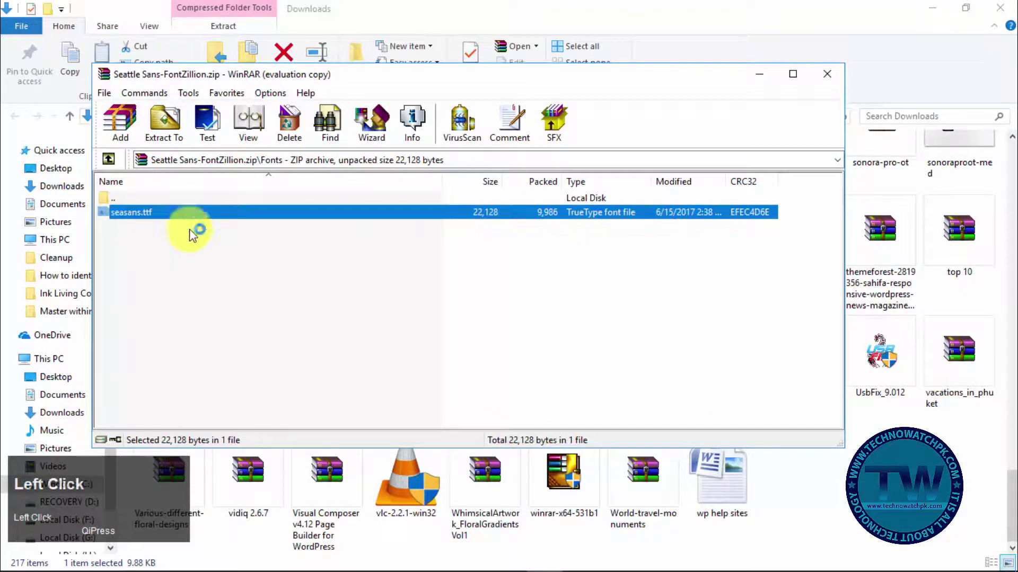
Step: Install Seattle Sans from the Windows Font Viewer preview
click(202, 124)
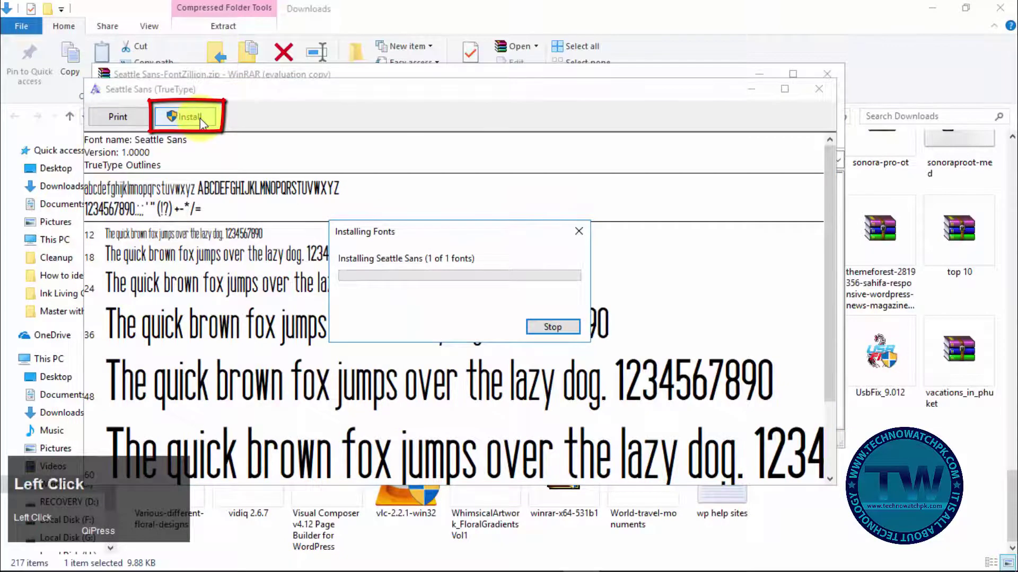
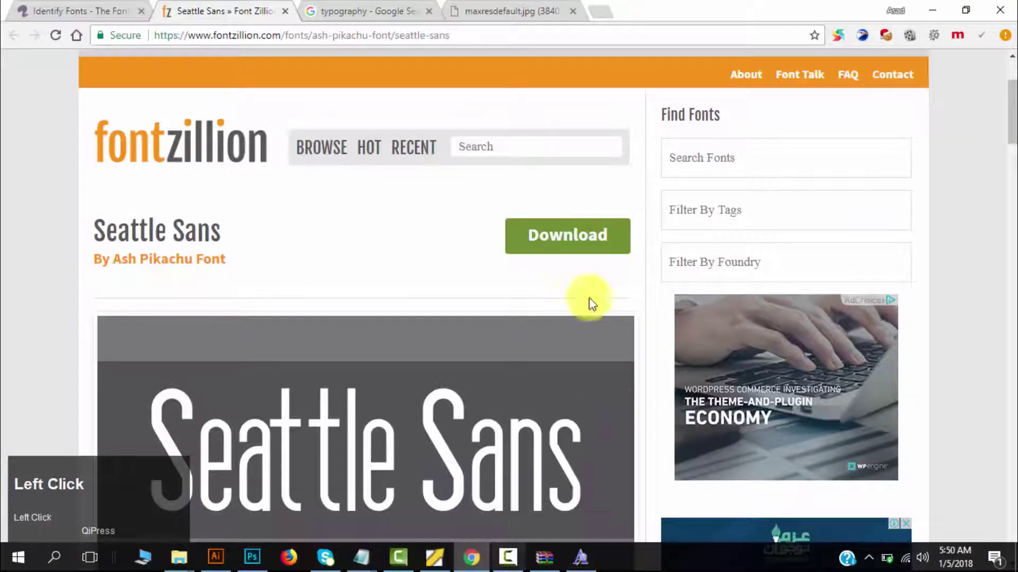
scroll(down, 3)
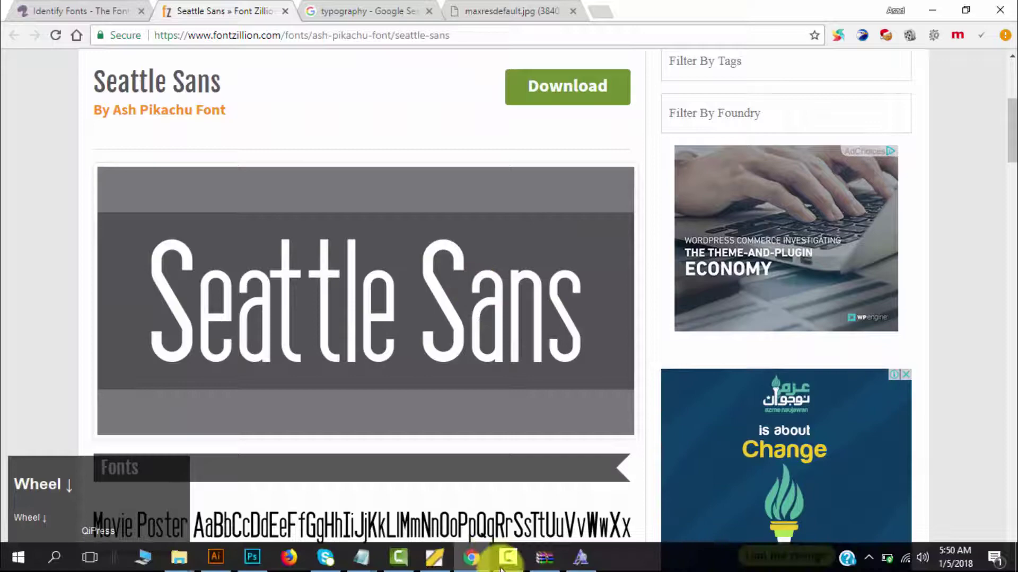
scroll(down, 3)
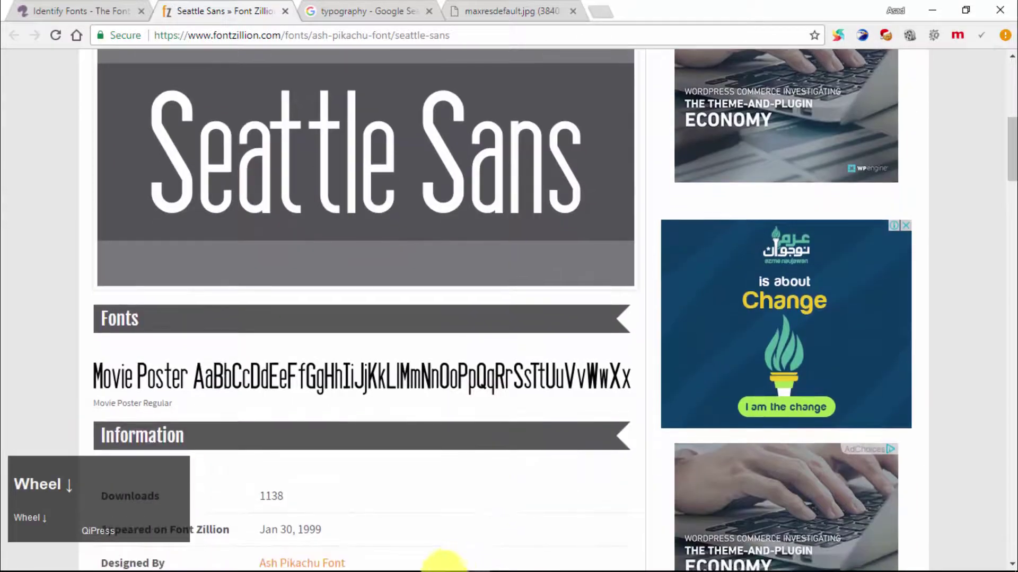